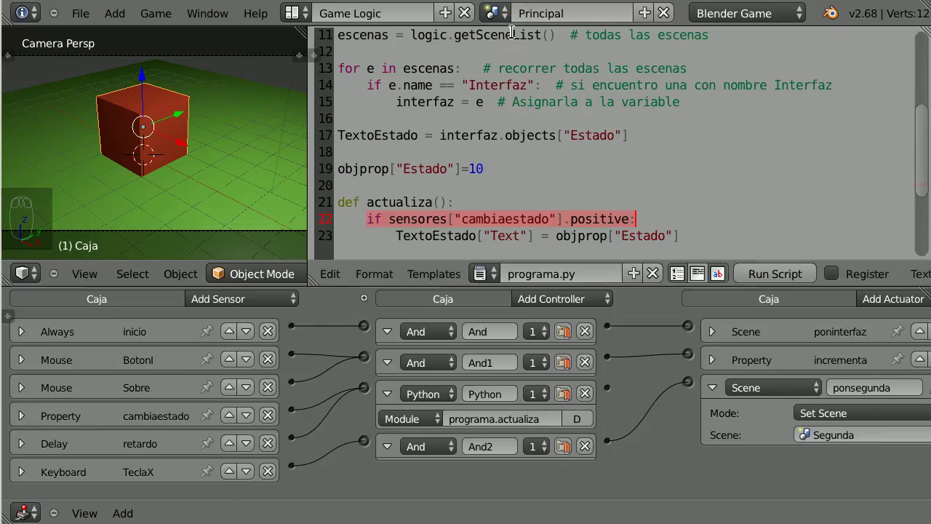
Step: Visit the Segunda scene, return to Principal, check the cube's Estado game property, then list the scenes
left_click_drag(498, 18, 257, 134)
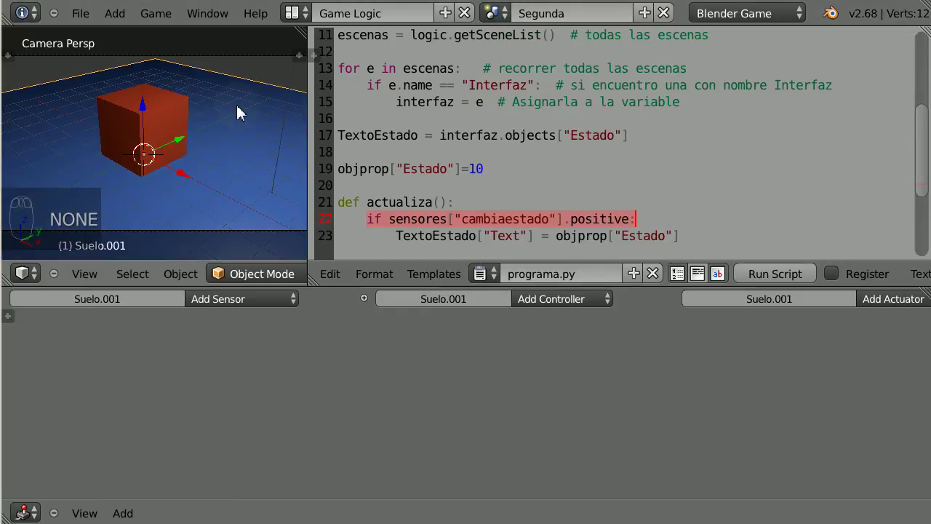
left_click(503, 15)
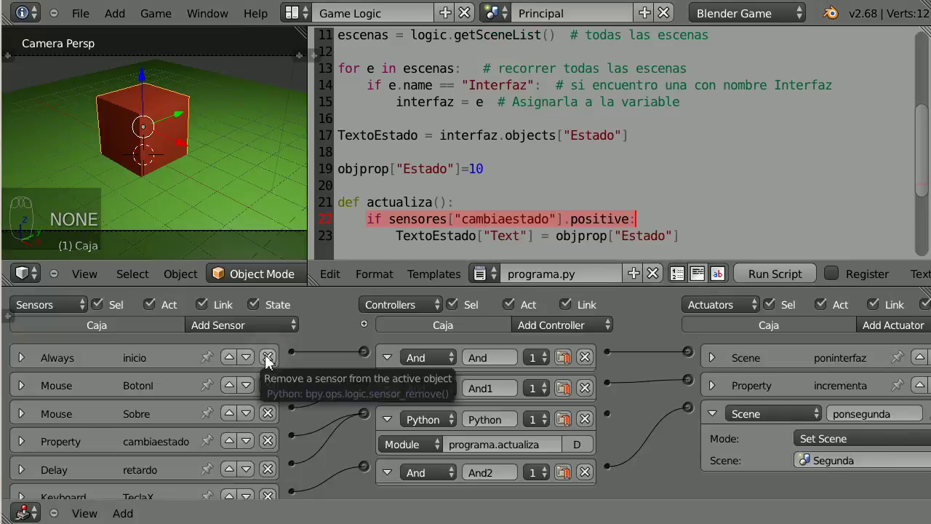
key("n")
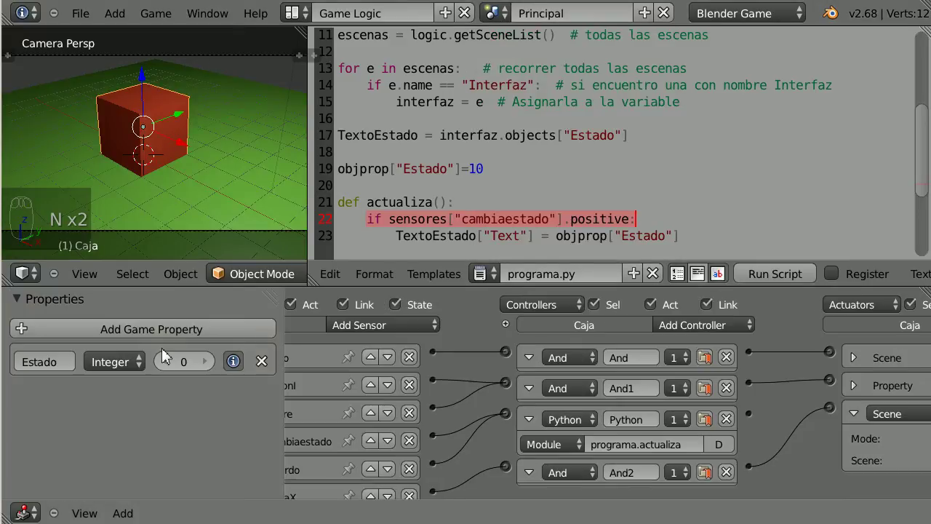
left_click(64, 366)
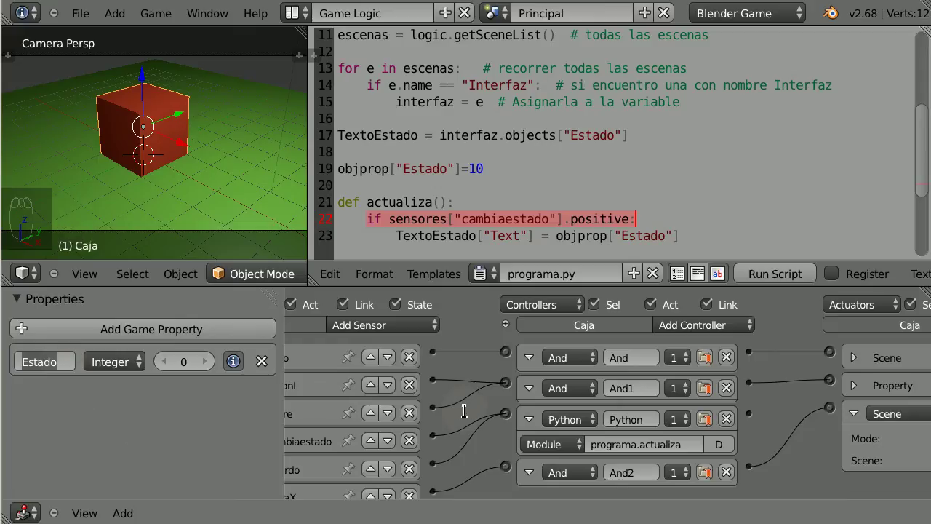
key("n")
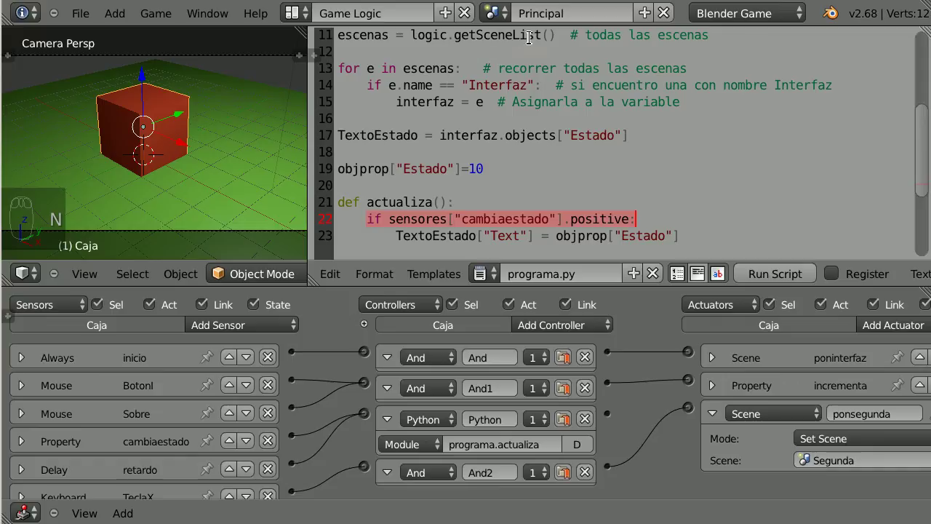
left_click(502, 19)
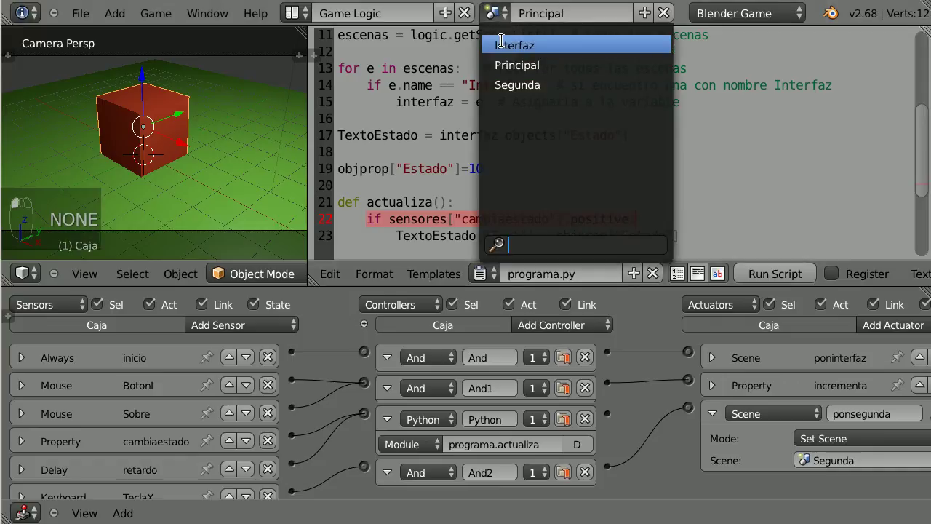
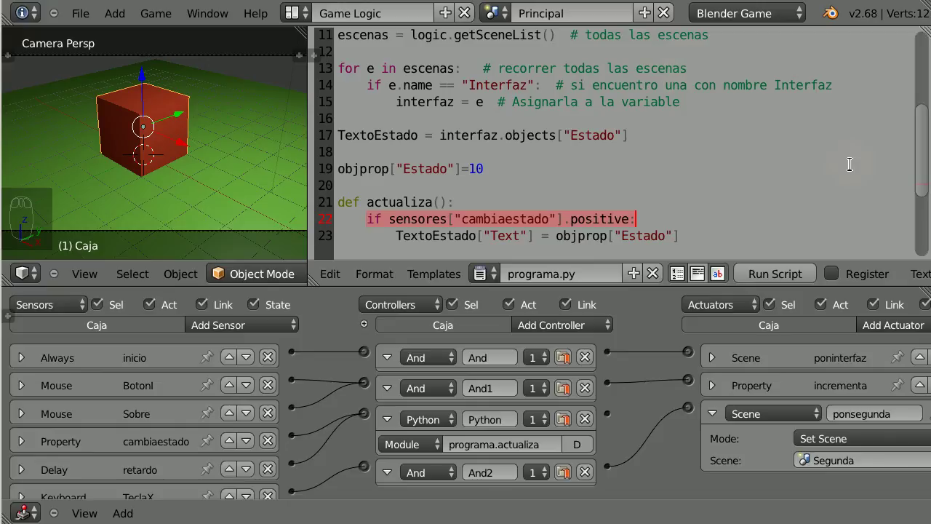
left_click(925, 159)
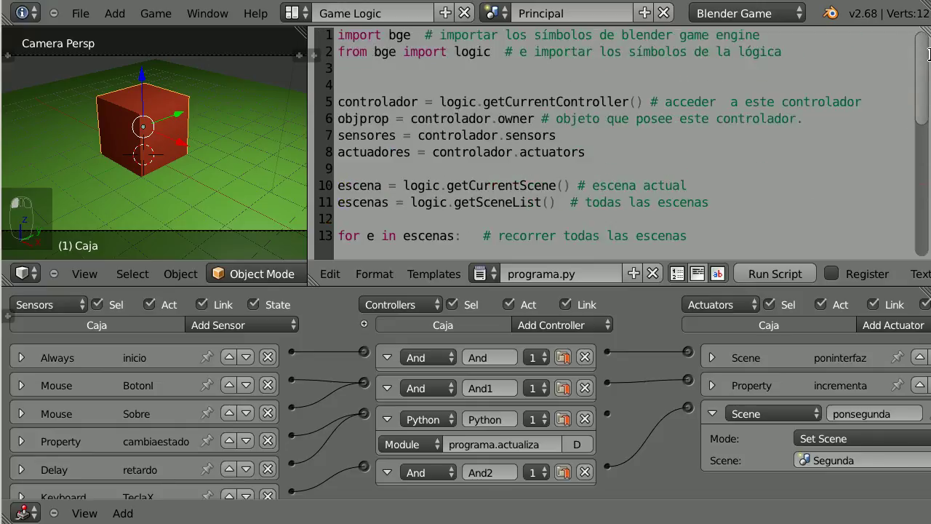
left_click(356, 98)
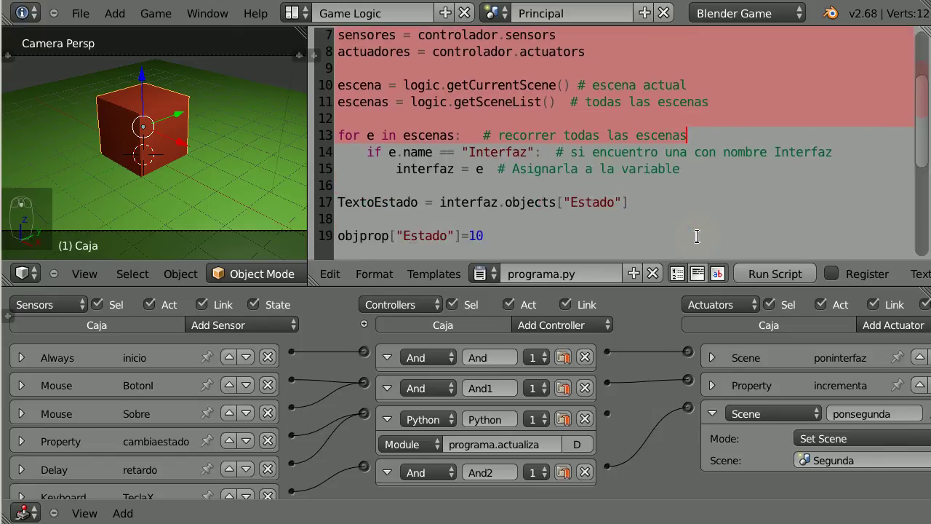
left_click_drag(694, 232, 419, 79)
left_click(419, 79)
left_click_drag(559, 179, 644, 179)
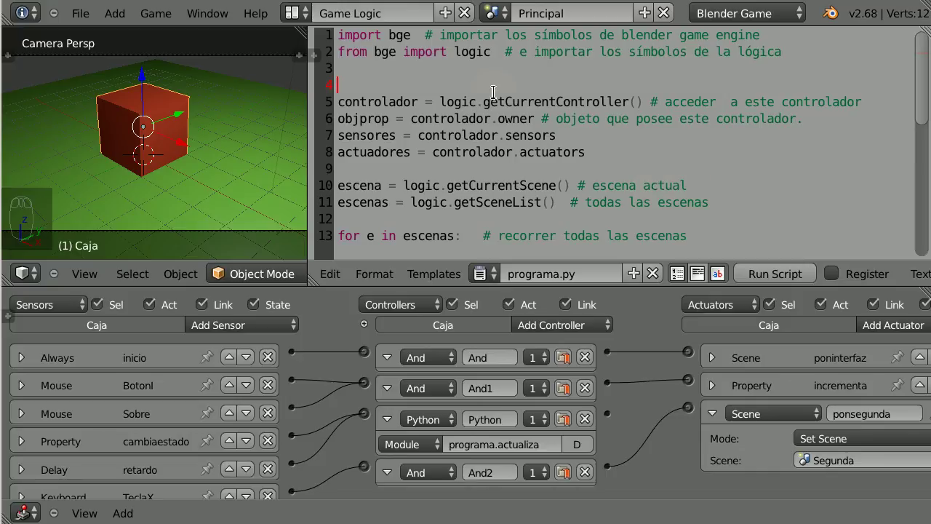
left_click(446, 78)
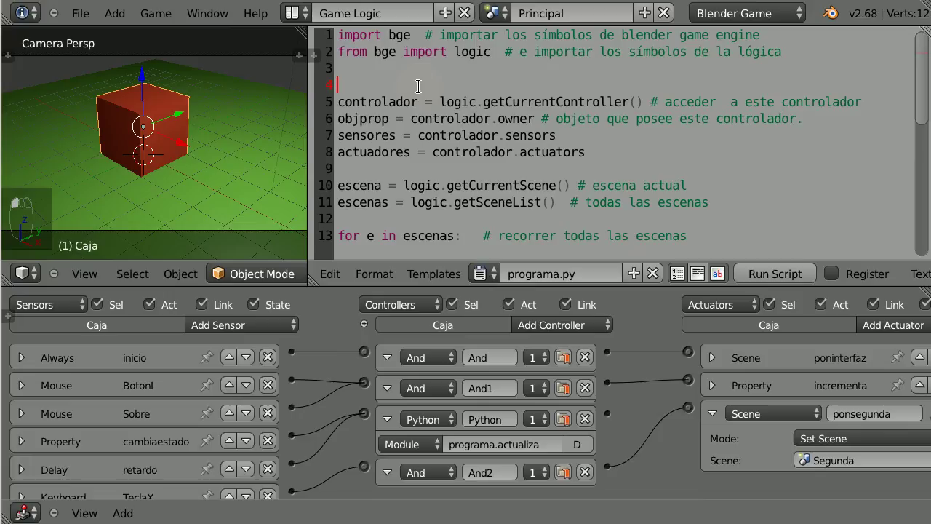
Step: Add the 'def init_module():' header and indent the setup code into its body
key("ctrl+v")
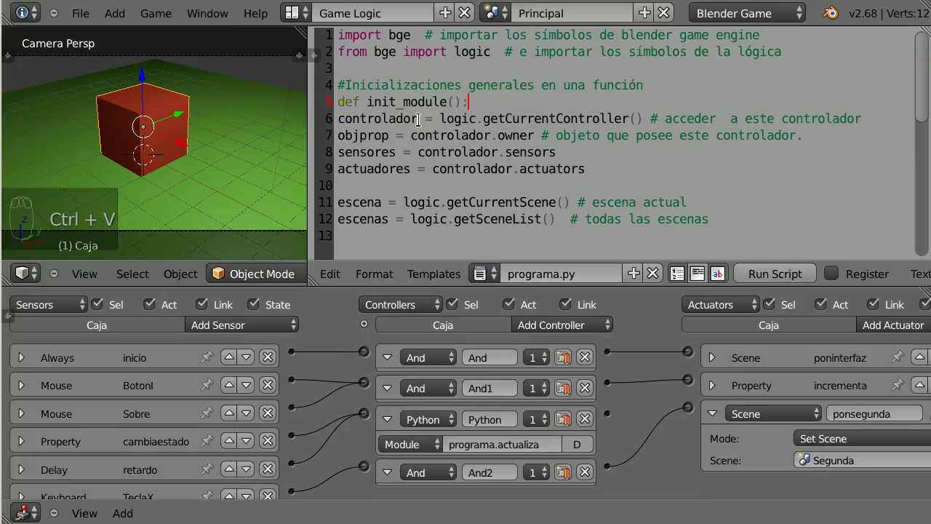
left_click(345, 115)
key("Left")
key("shift+Down")
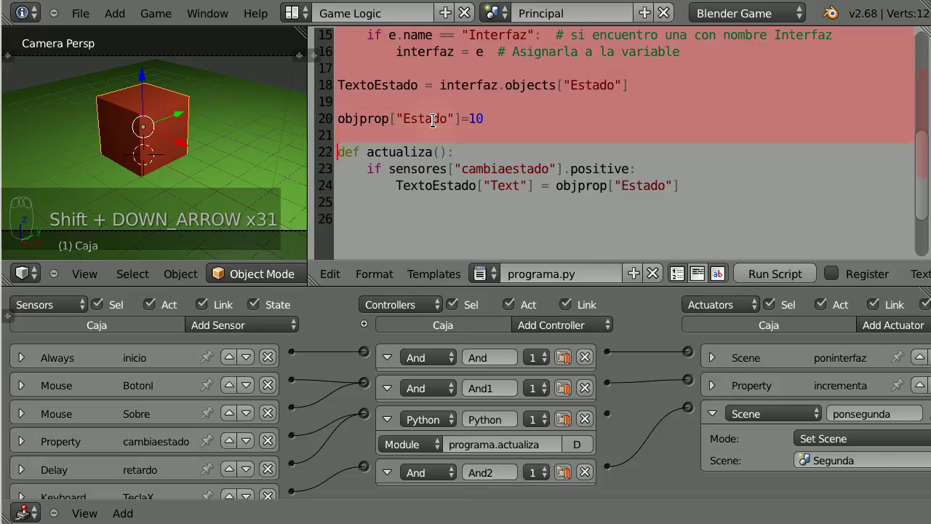
key("shift+Up")
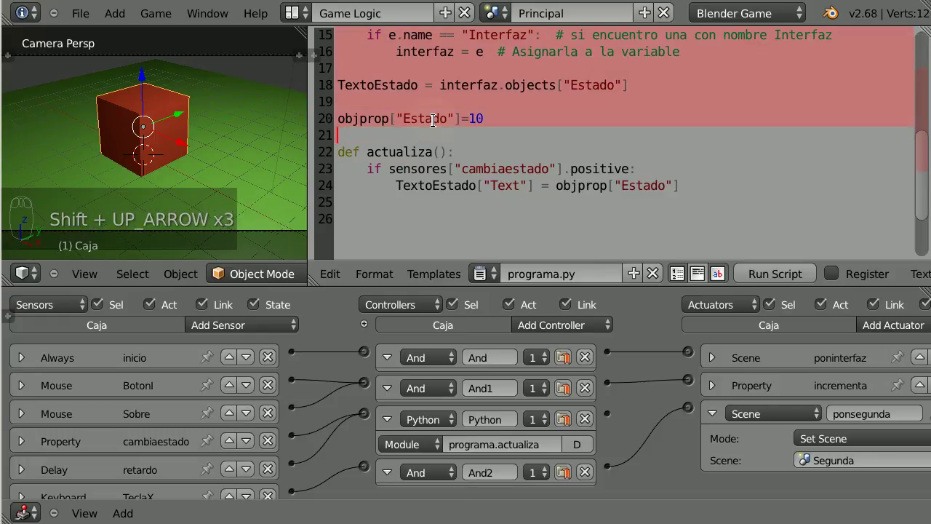
key("Tab")
Step: Insert a blank line at the start of the init_module body
left_click_drag(673, 191, 921, 65)
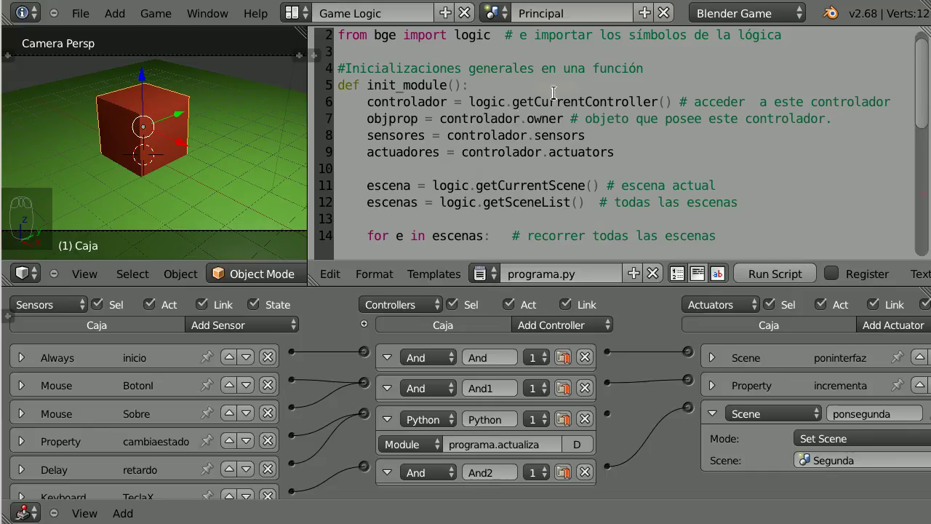
left_click(596, 81)
key("Return")
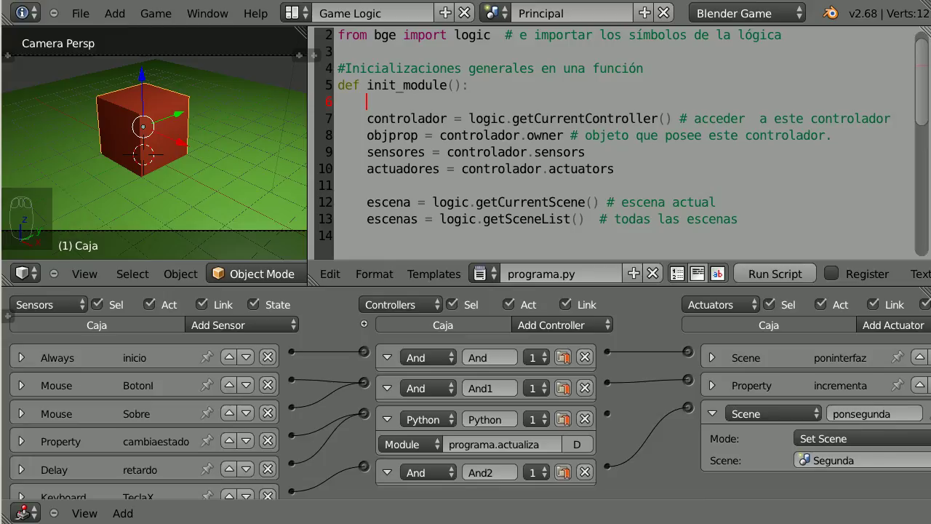
Step: Declare 'global objprop' and 'global TextoEstado' at the top of init_module with a blank line below
left_click(475, 94)
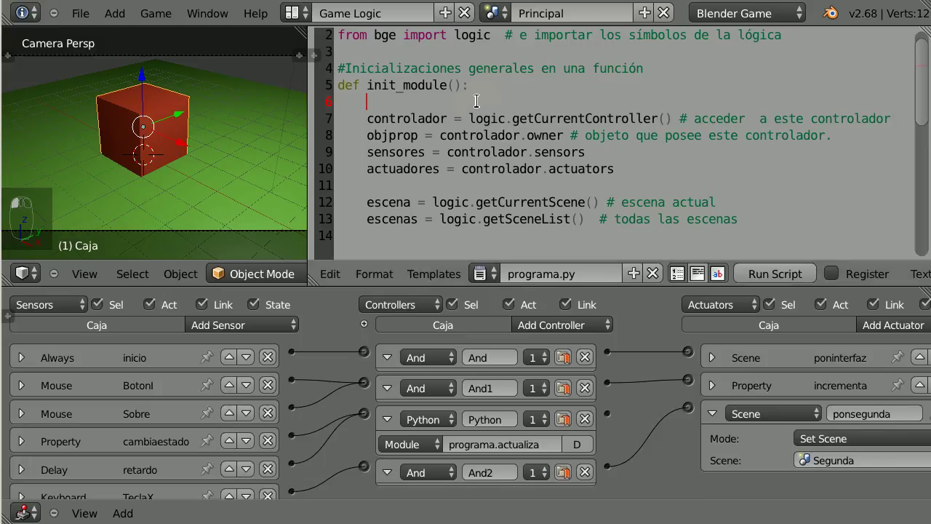
key("ctrl+v")
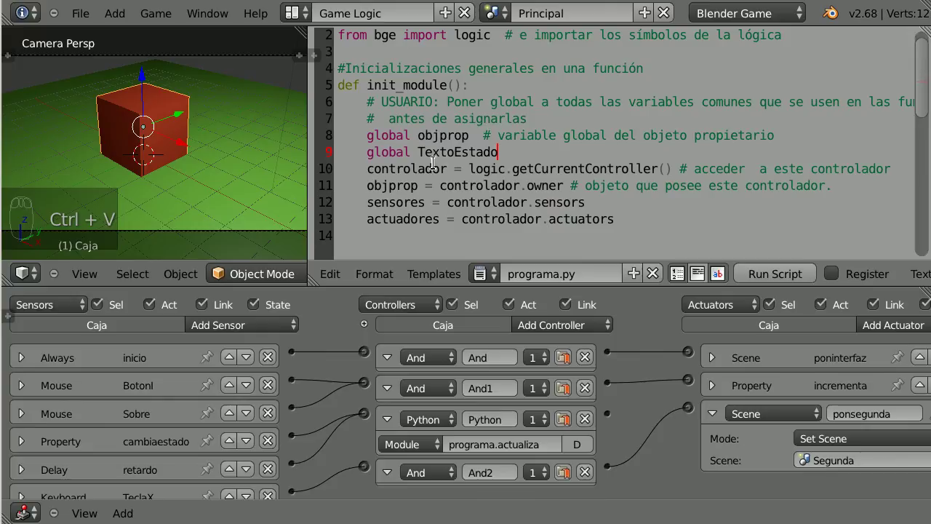
left_click(372, 130)
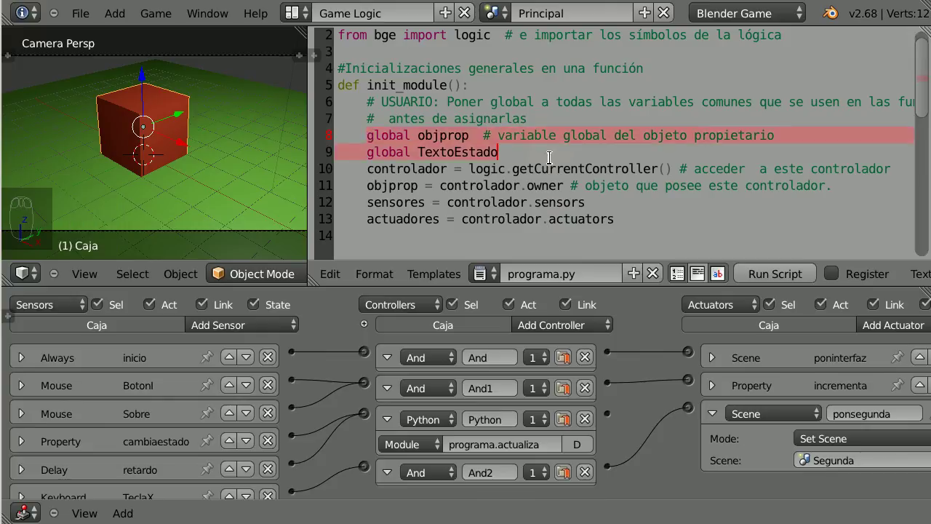
left_click(552, 151)
key("Return")
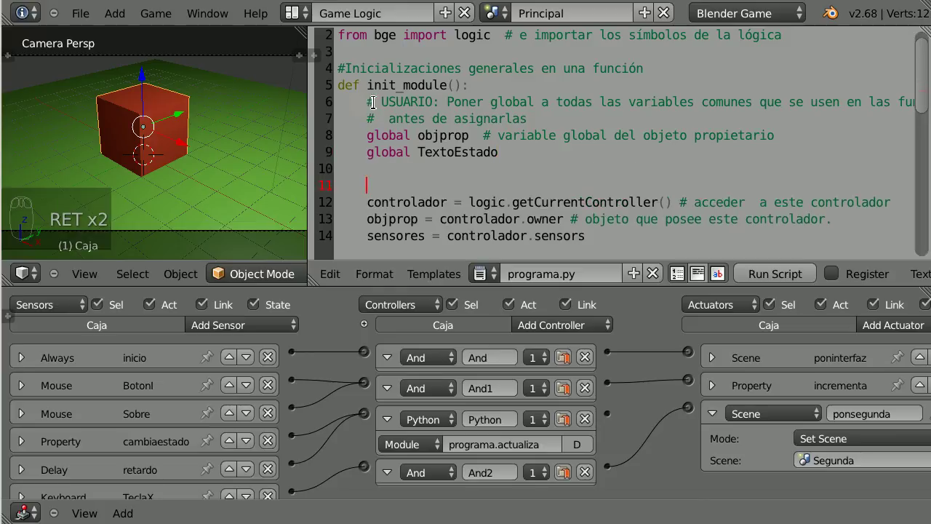
key("Return")
Step: Adjust the indentation of the comment and globals and leave the cursor on the following blank line
left_click(446, 114)
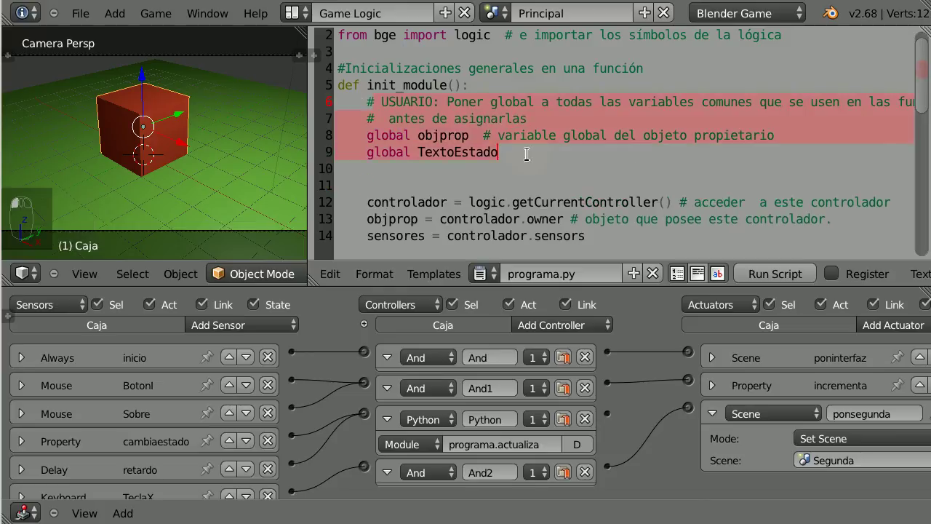
left_click(529, 150)
left_click(367, 98)
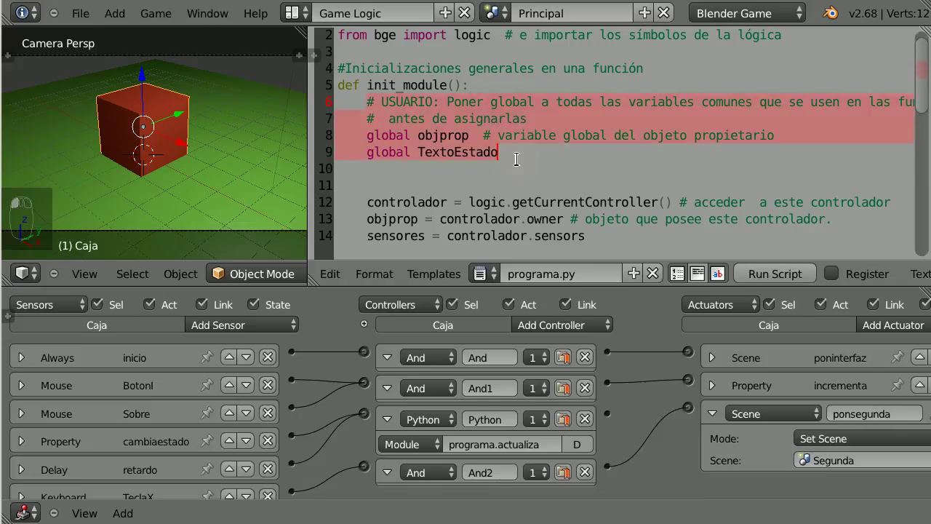
key("shift+Tab")
key("Tab")
left_click(506, 170)
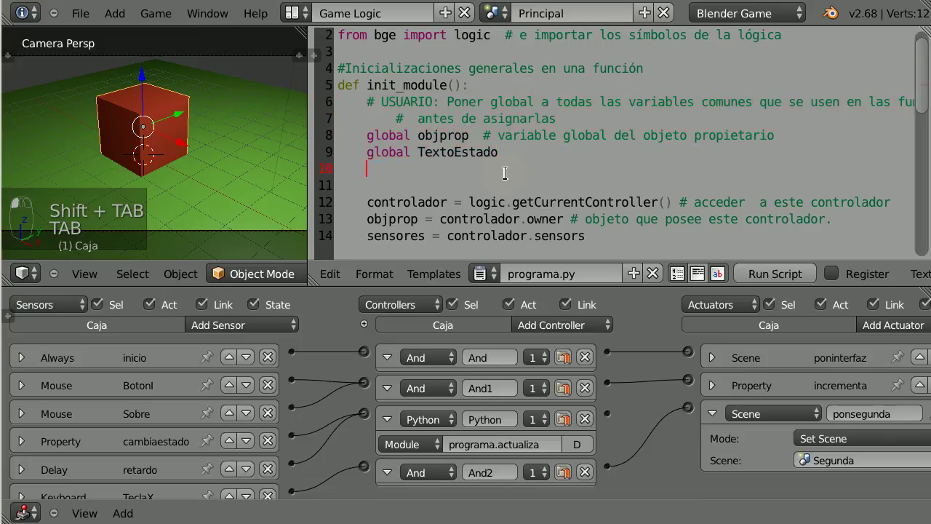
left_click(507, 170)
key("Return")
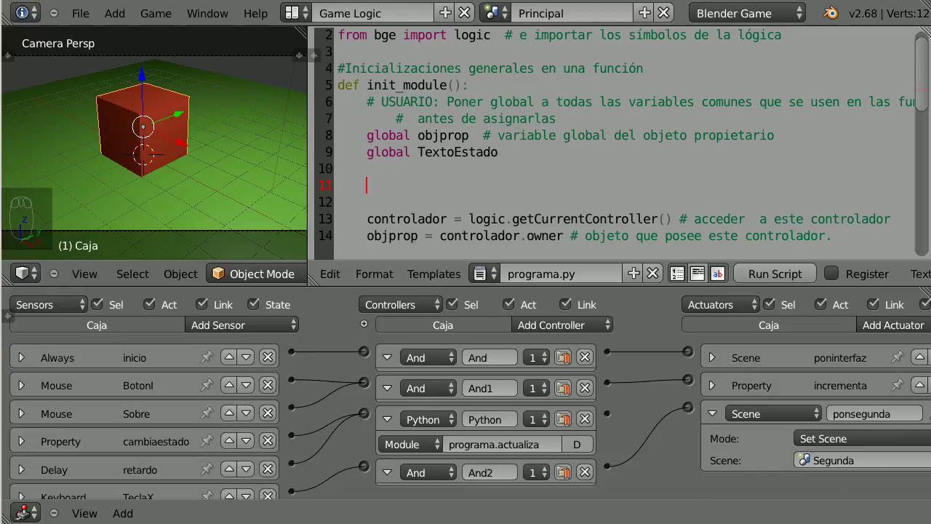
left_click(422, 180)
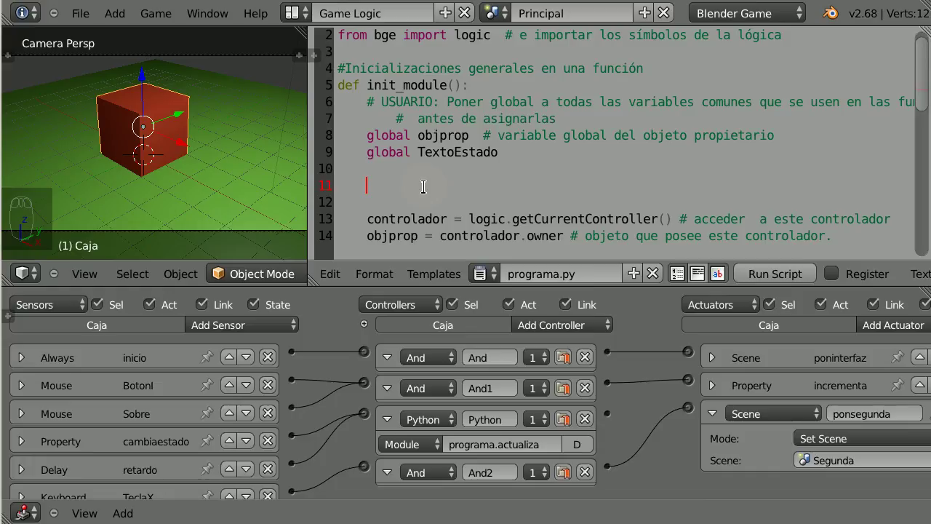
Step: Add global nombrefichero = "estado.txt" and cabecera = "estado de ejemplo", then select the Estado = 10 line
key("ctrl+v")
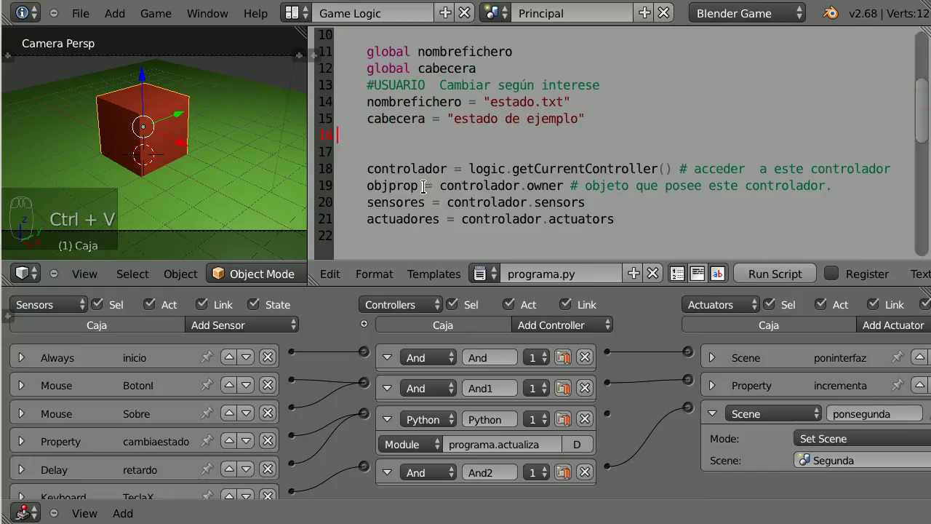
left_click_drag(435, 165, 372, 104)
left_click_drag(369, 97, 595, 130)
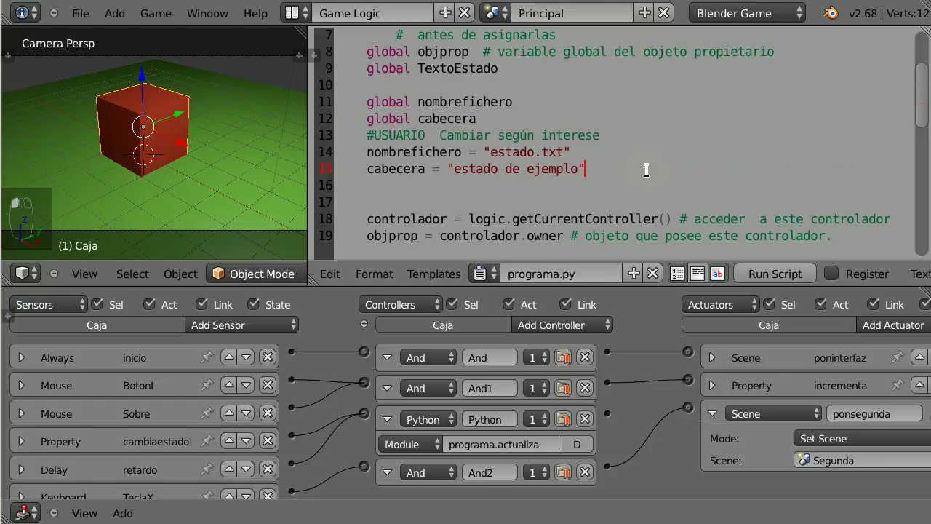
left_click_drag(648, 167, 337, 145)
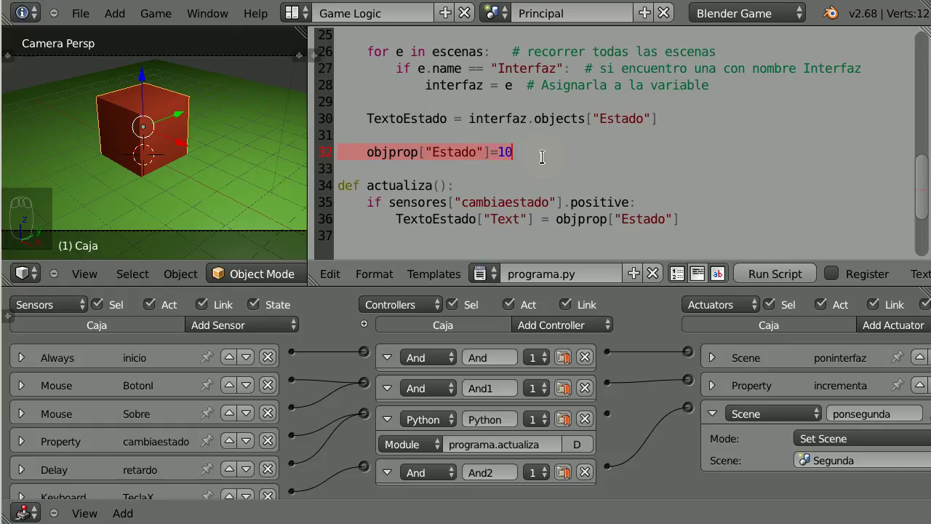
Step: Replace Estado = 10 with an init_data function and call init_module() at the end of the script
key("ctrl+v")
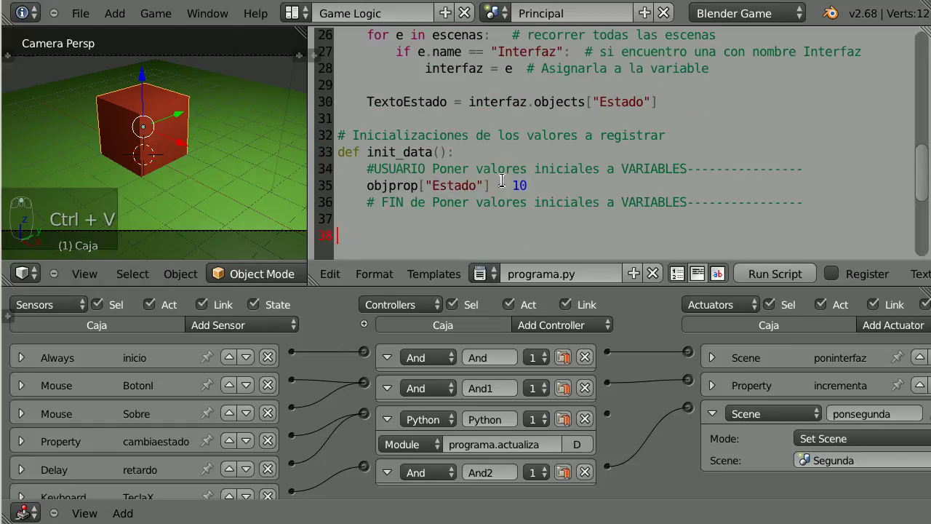
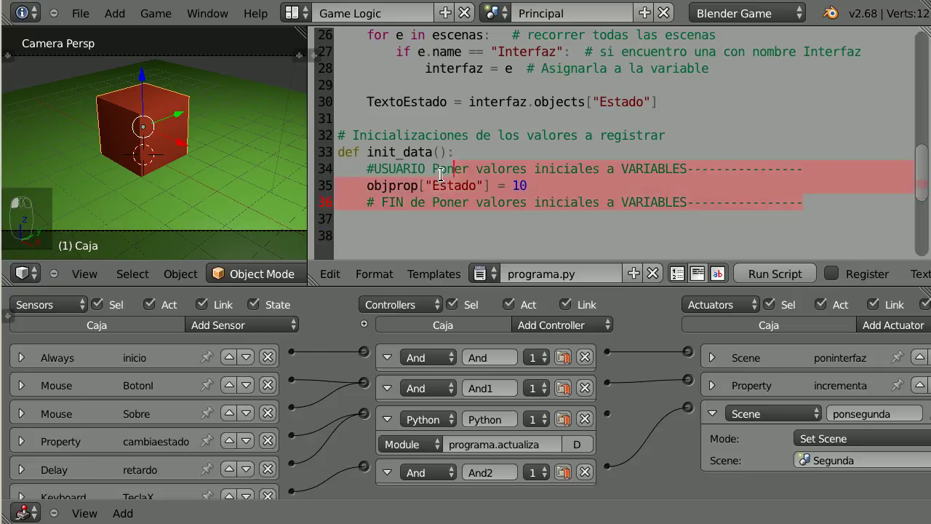
left_click(509, 167)
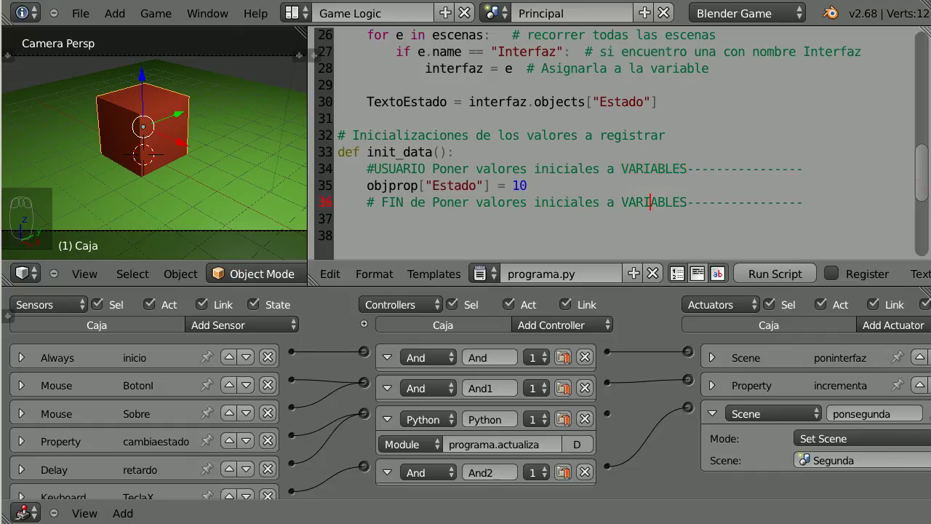
left_click(603, 215)
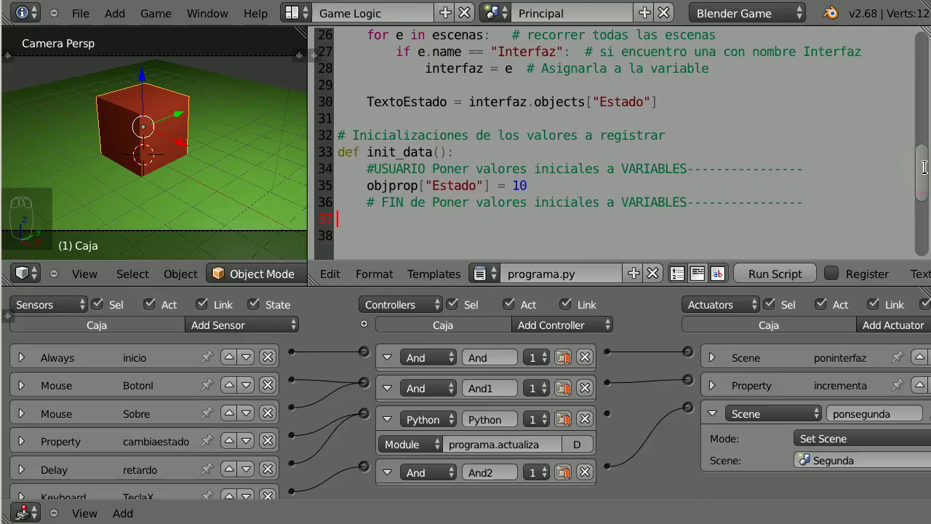
left_click_drag(926, 164, 695, 120)
key("Return")
key("ctrl+v")
Step: Insert the '#----Funciones particulares de mi modelo' comment below init_data with blank lines above it
key("KP_7")
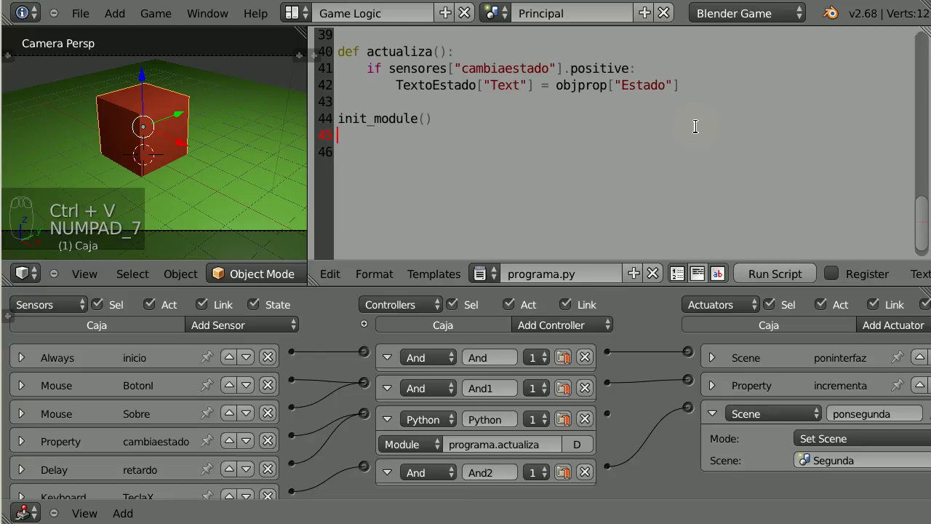
left_click_drag(694, 119, 445, 165)
left_click(445, 165)
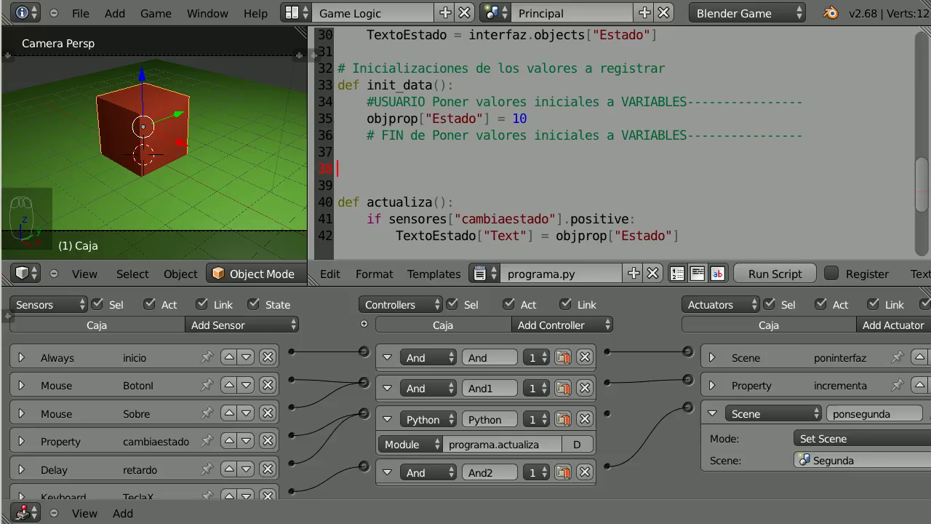
left_click(394, 163)
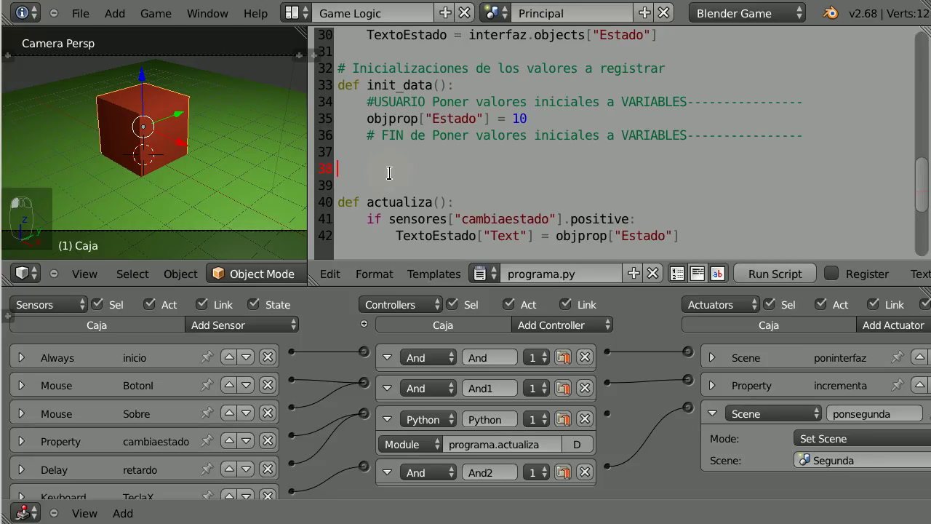
key("ctrl+v")
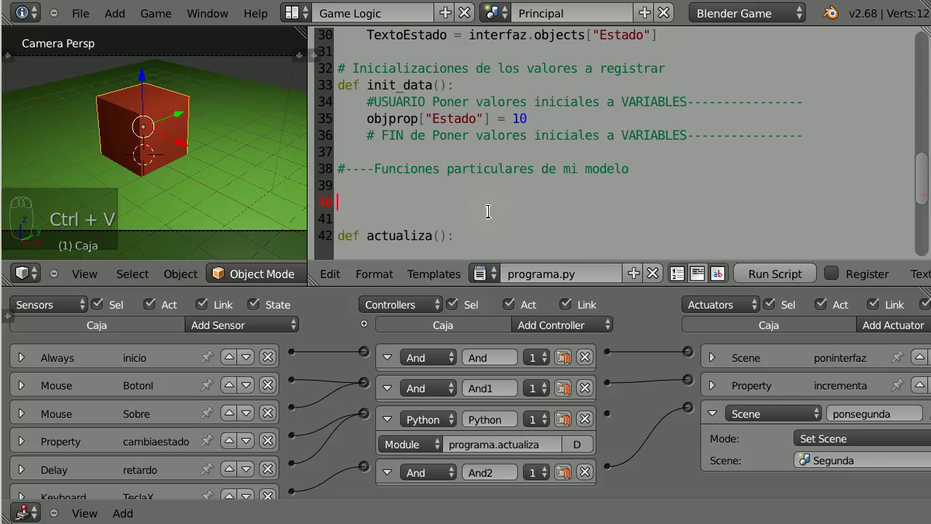
left_click(367, 153)
key("Return")
key("Return")
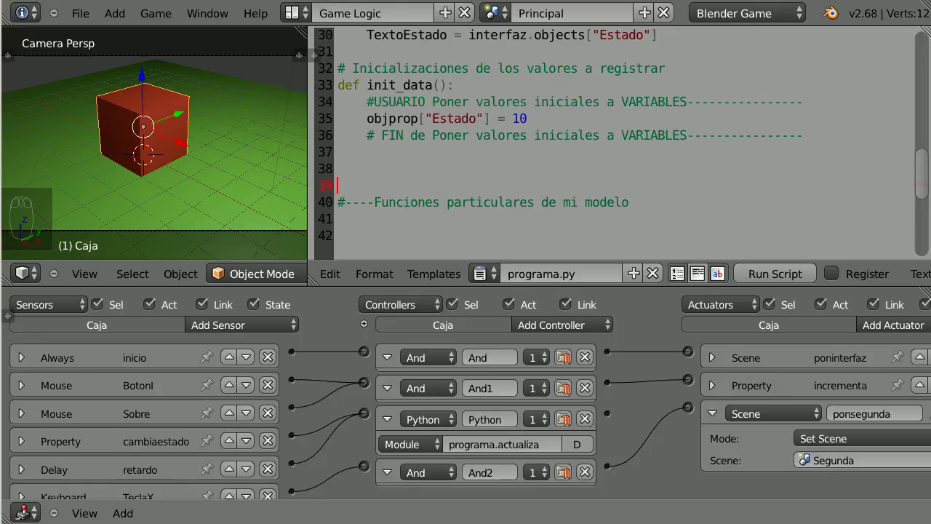
Step: Paste the salvar function that writes cabecera and Estado to the state file
left_click(371, 166)
key("ctrl+v")
left_click_drag(413, 188, 413, 189)
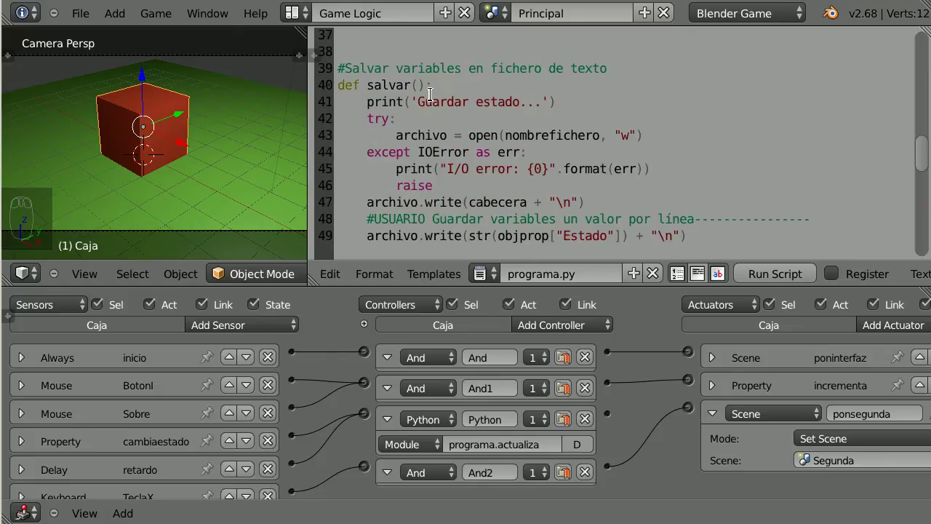
left_click(456, 83)
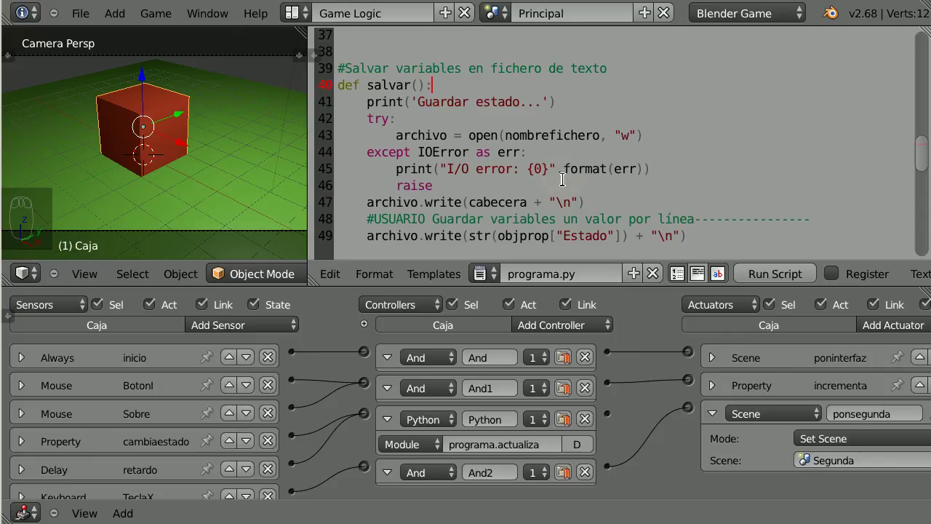
left_click_drag(462, 90, 718, 130)
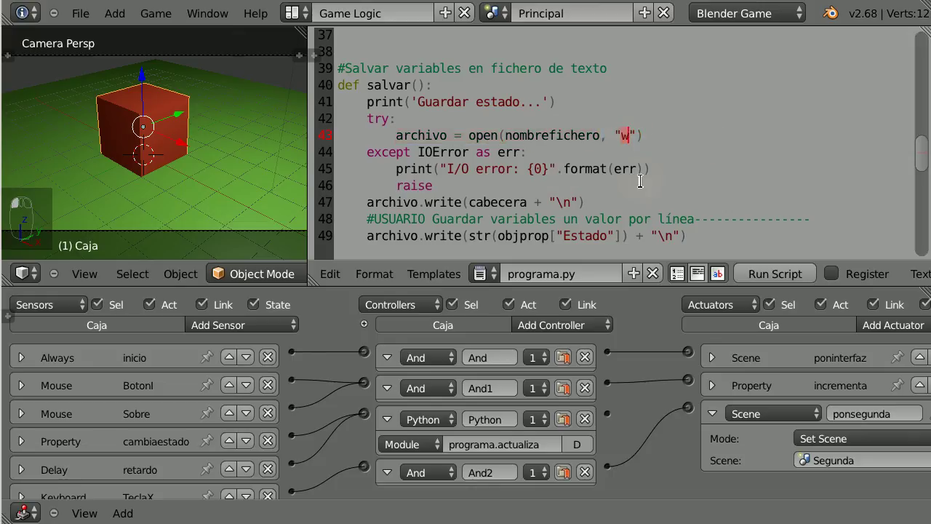
left_click(641, 178)
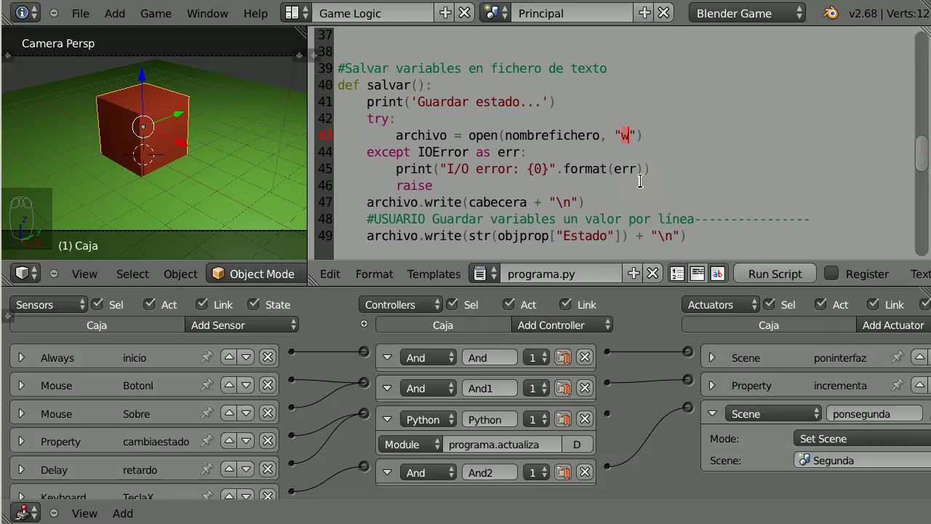
left_click_drag(486, 162, 485, 180)
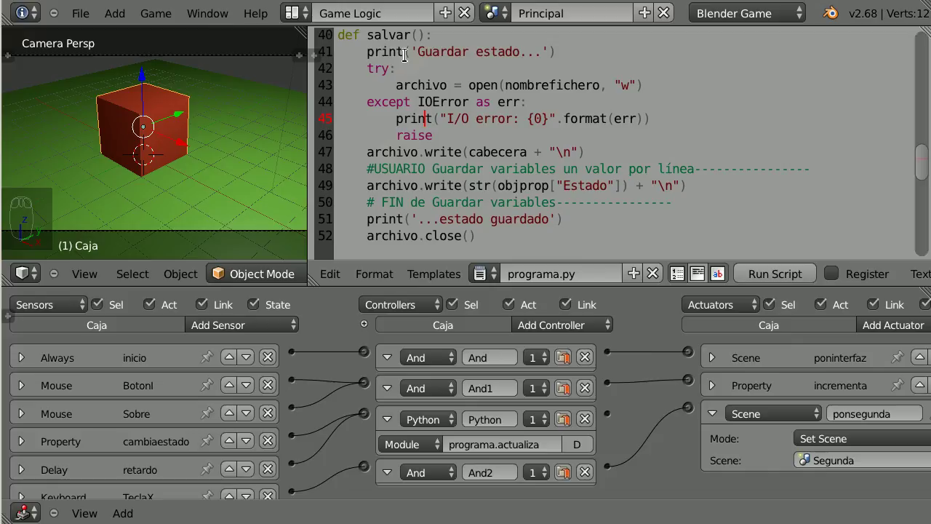
left_click_drag(423, 100, 373, 149)
left_click_drag(373, 150, 643, 198)
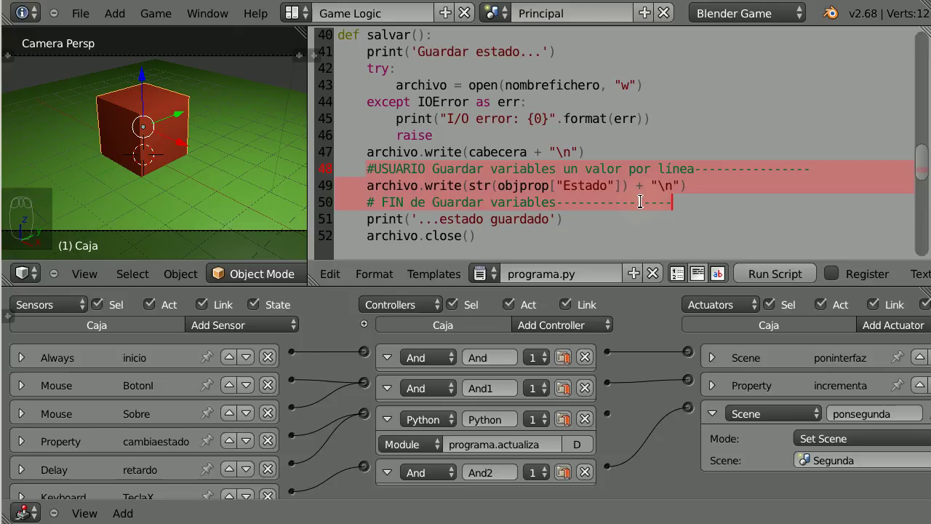
left_click(455, 177)
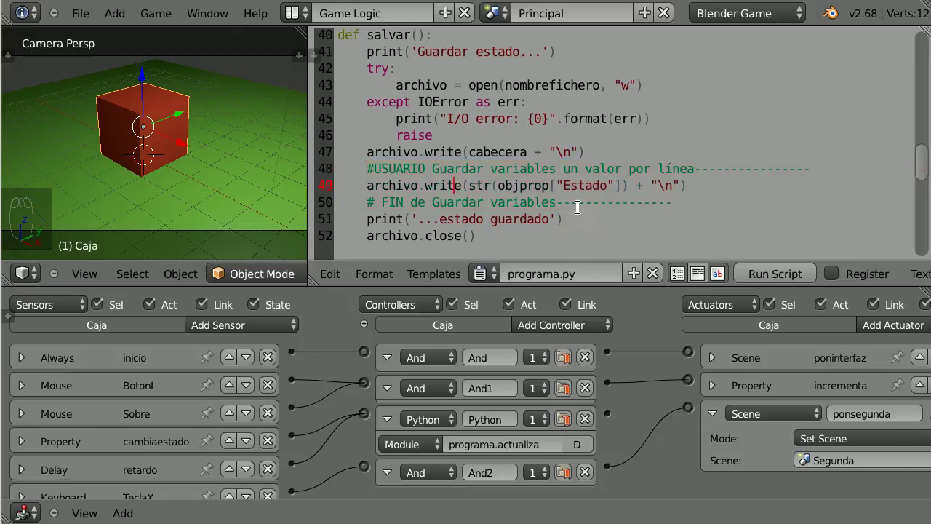
left_click(577, 188)
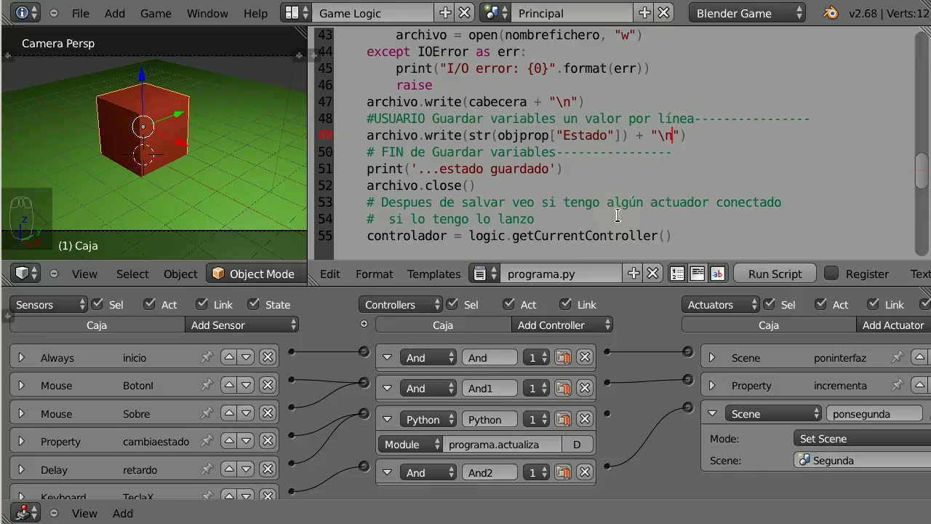
left_click_drag(369, 167, 629, 174)
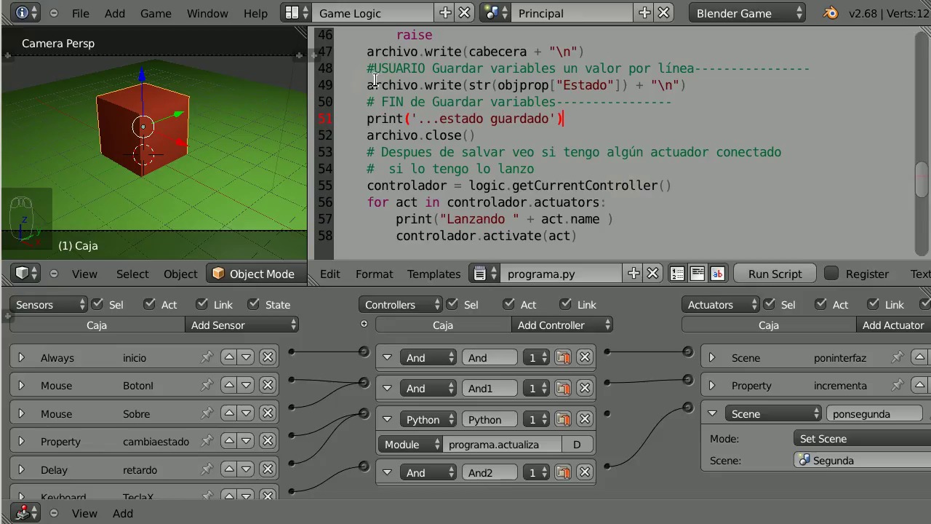
left_click_drag(372, 81, 719, 113)
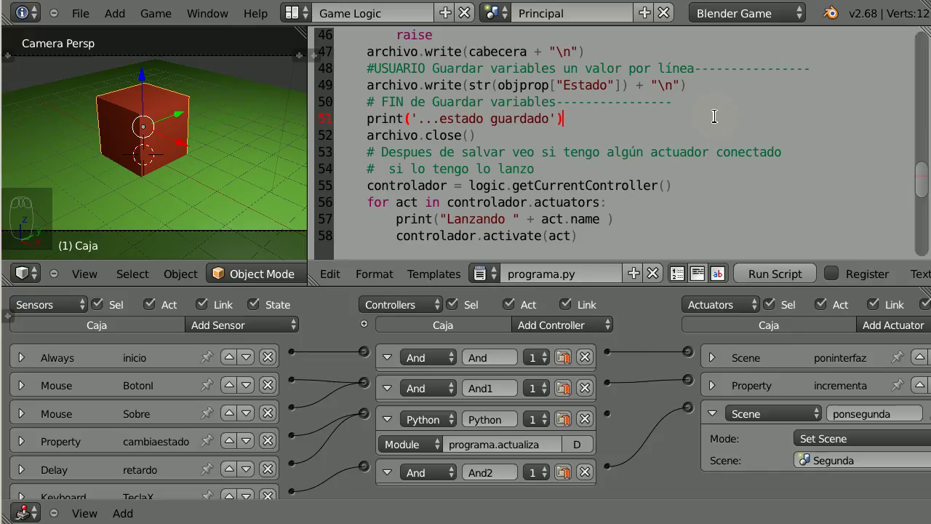
left_click_drag(451, 126, 579, 183)
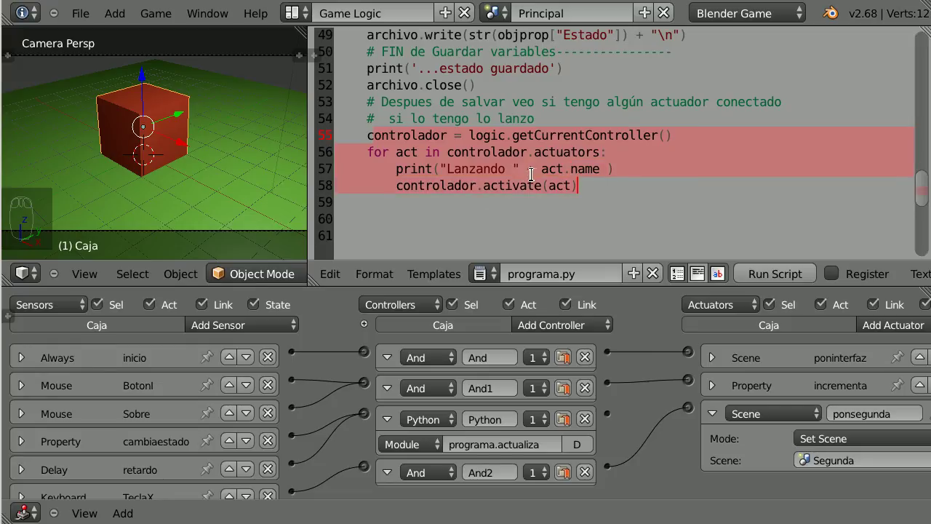
left_click_drag(473, 172, 671, 306)
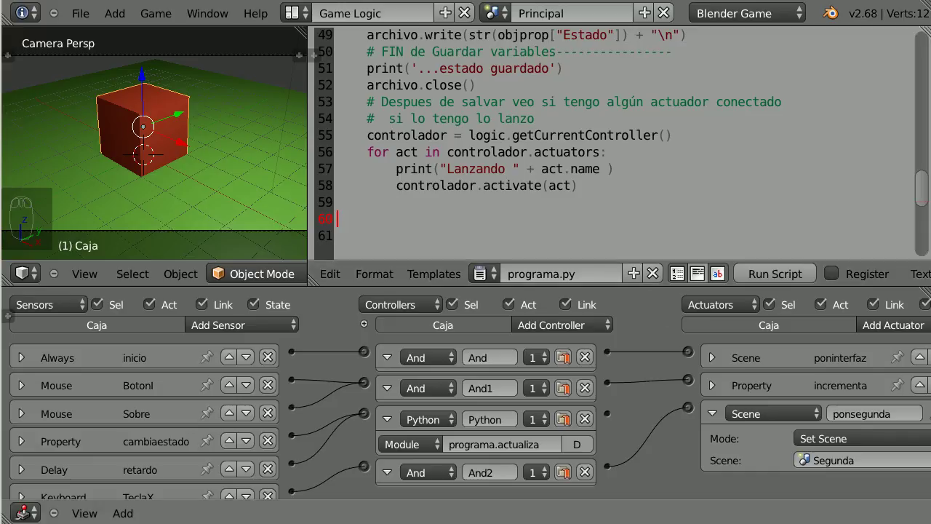
left_click(375, 219)
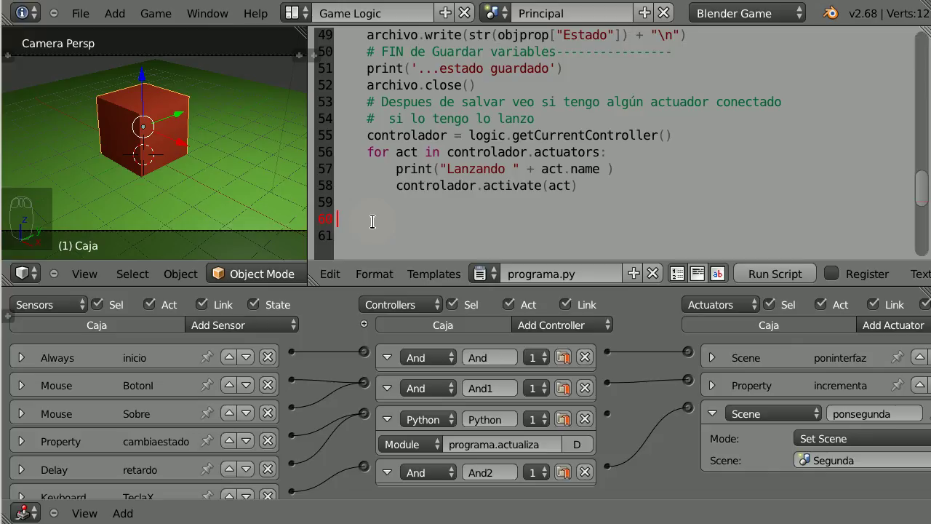
key("ctrl+v")
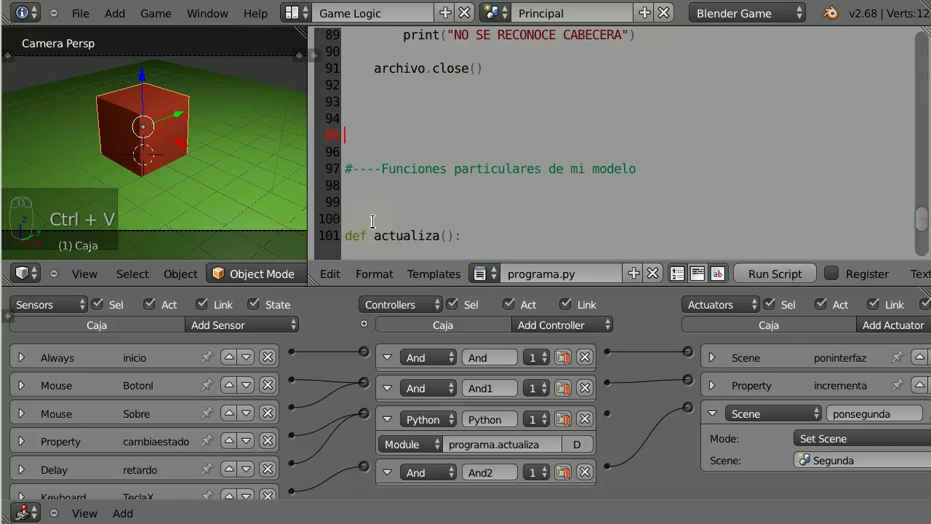
left_click_drag(397, 220, 476, 116)
left_click(476, 116)
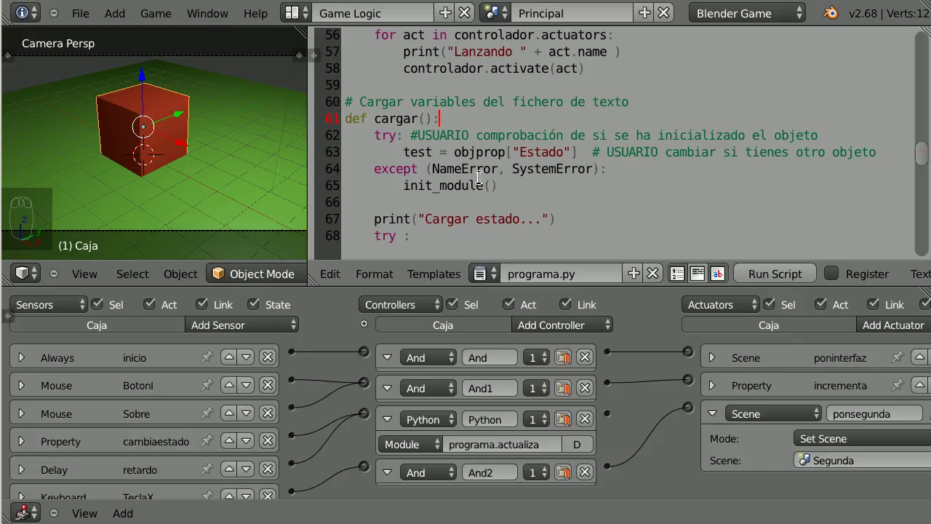
left_click(404, 149)
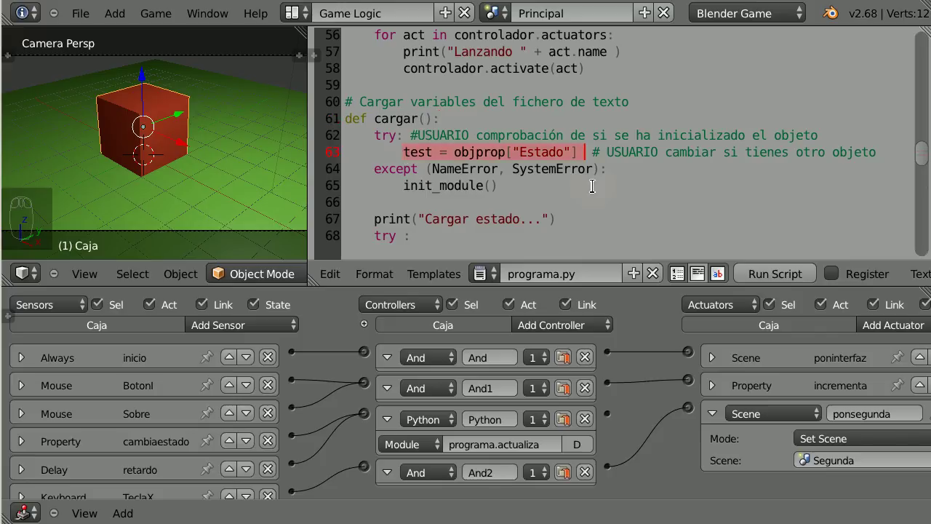
left_click(388, 140)
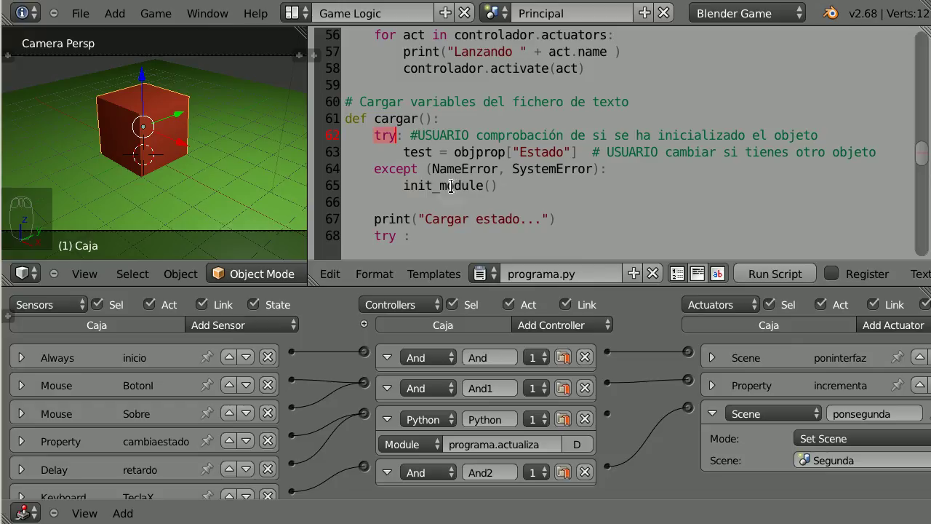
left_click_drag(482, 160, 399, 204)
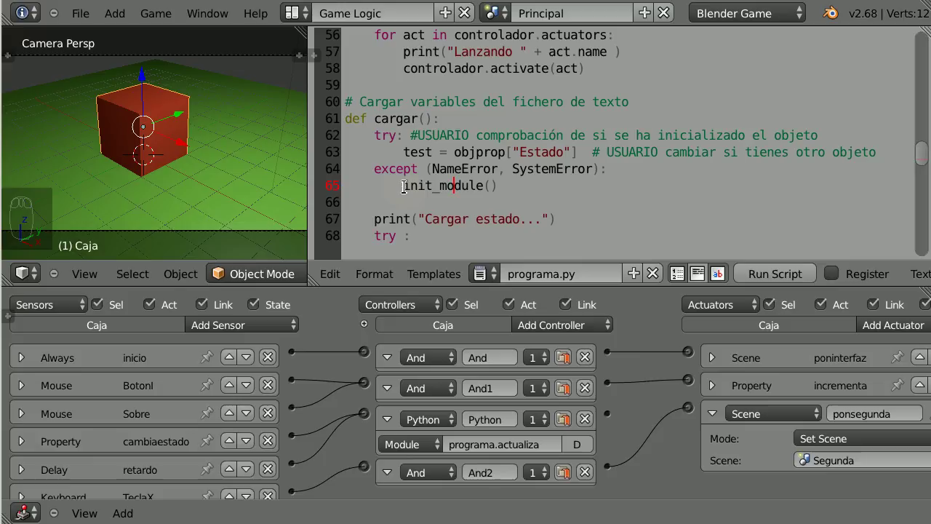
left_click(403, 179)
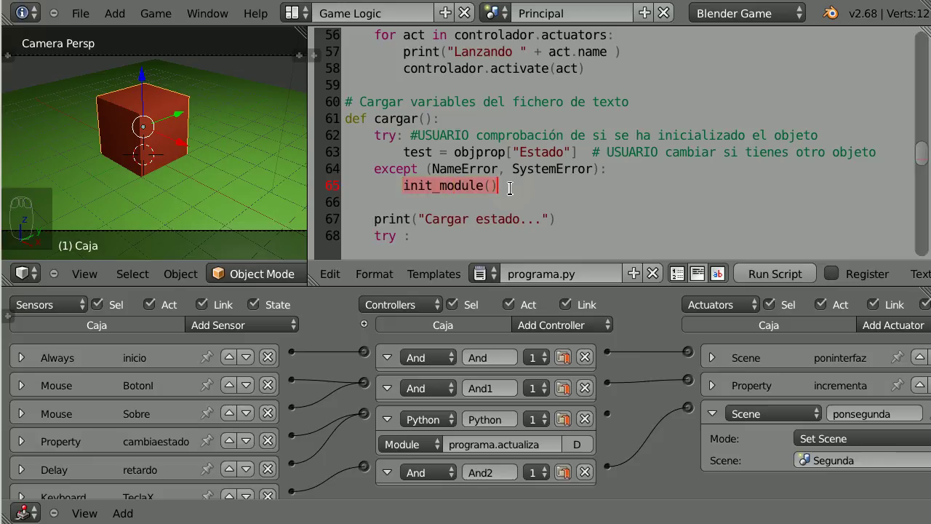
left_click(513, 184)
left_click_drag(513, 184, 513, 184)
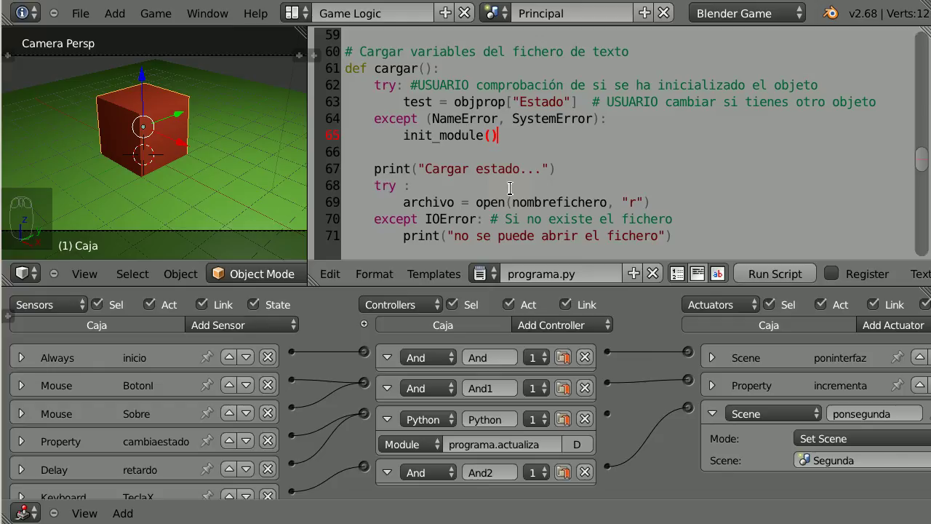
left_click_drag(513, 189, 405, 144)
left_click_drag(405, 143, 505, 145)
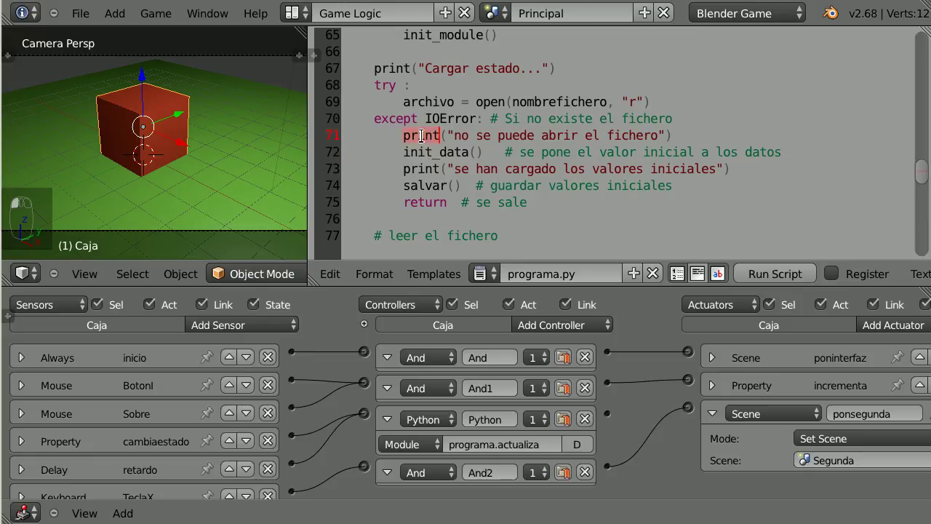
left_click(430, 150)
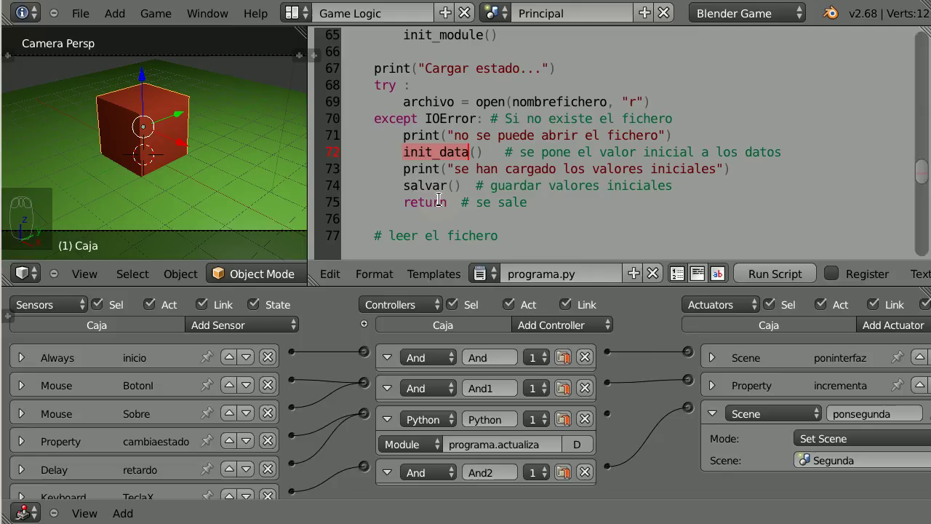
left_click_drag(421, 168, 511, 213)
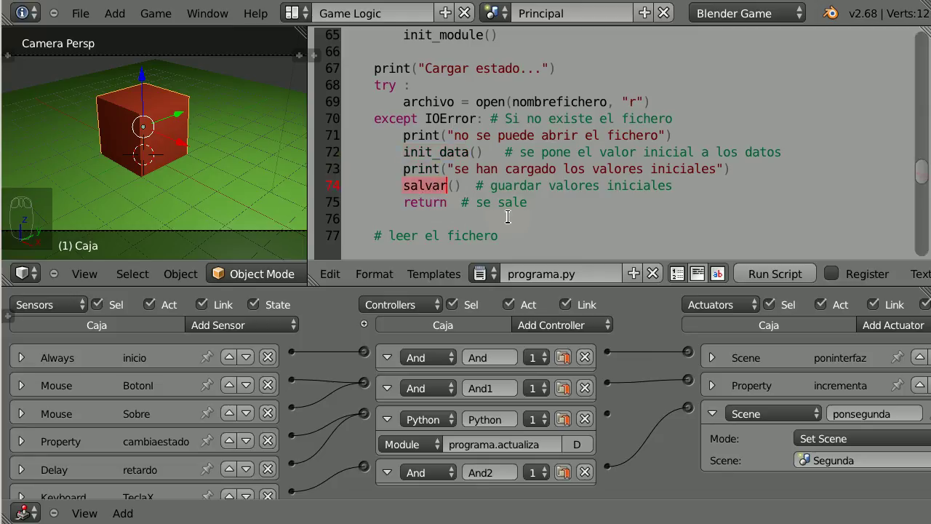
left_click(511, 213)
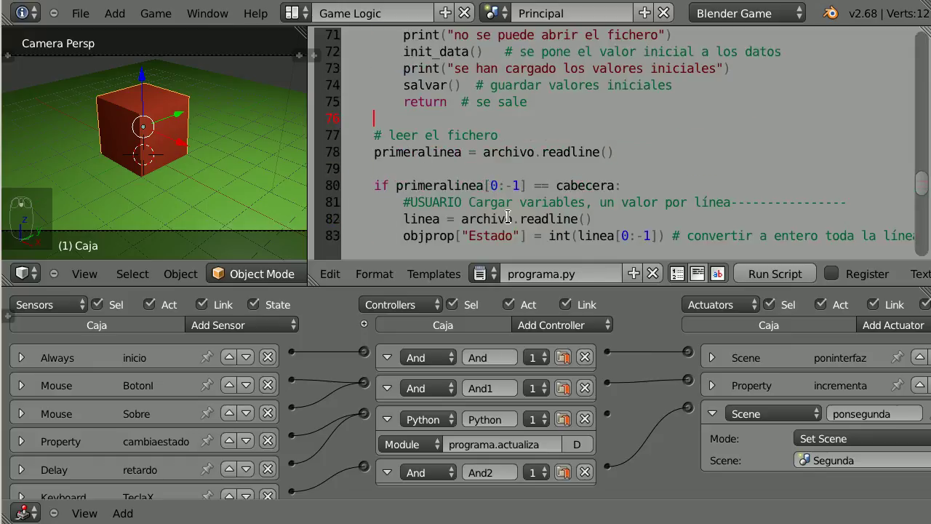
left_click_drag(406, 134, 436, 177)
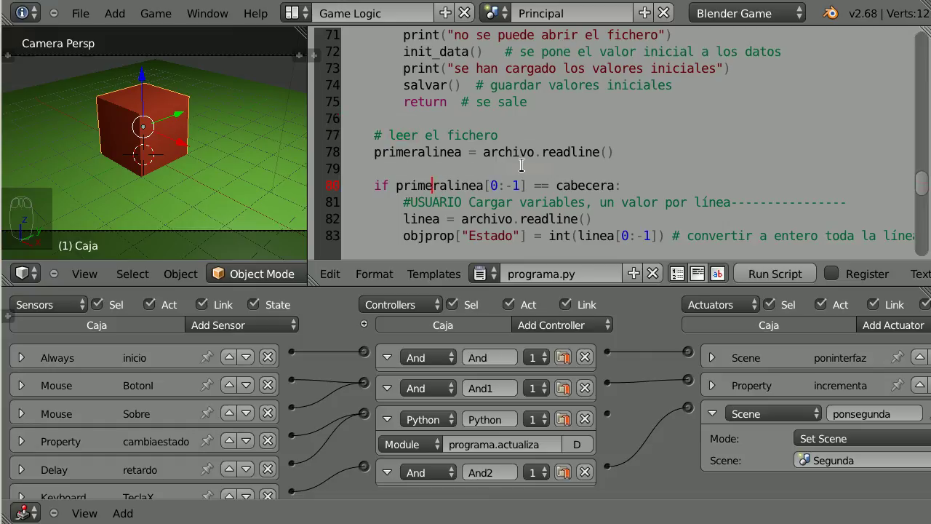
left_click_drag(382, 150, 400, 134)
left_click(400, 134)
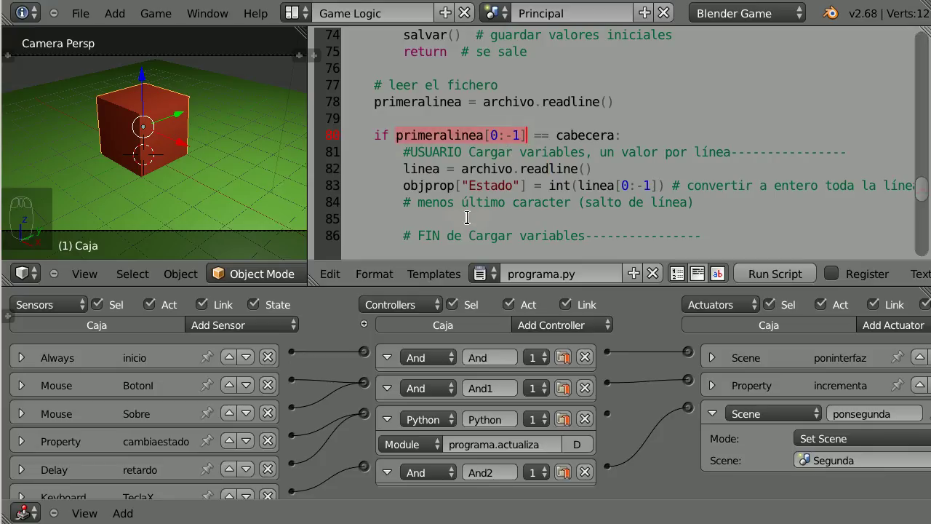
left_click(469, 214)
left_click_drag(475, 199, 495, 234)
left_click_drag(495, 234, 407, 96)
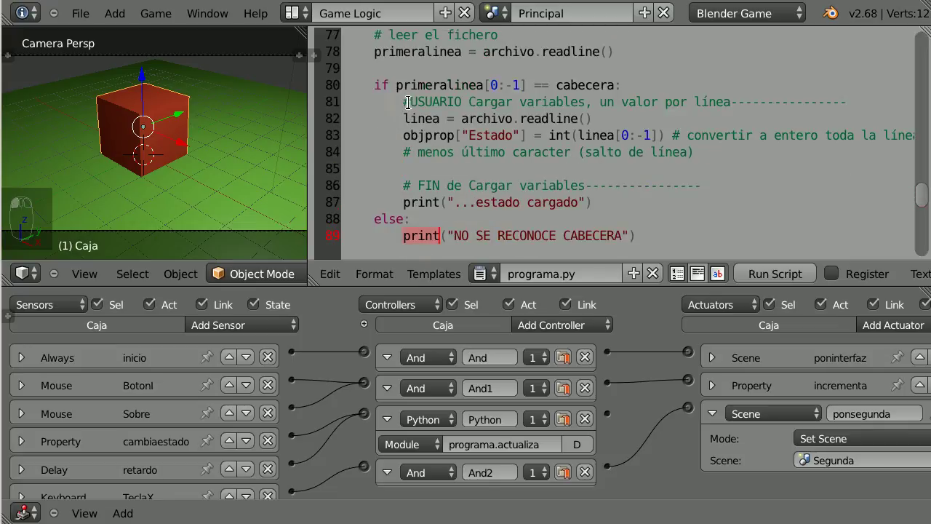
left_click(411, 99)
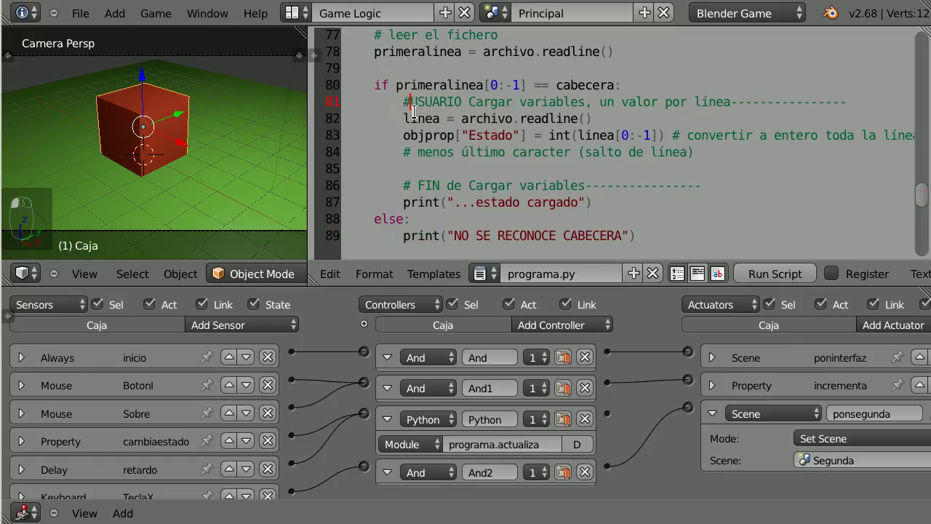
left_click(402, 95)
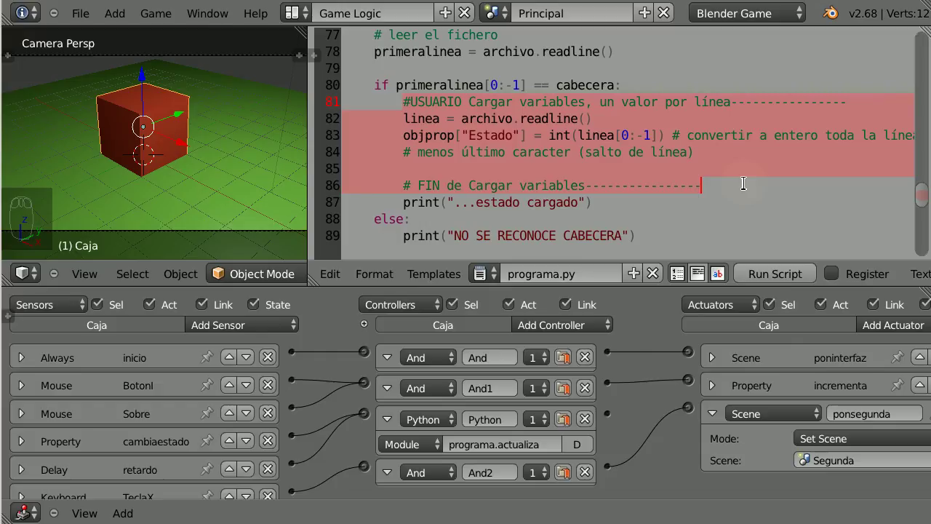
left_click_drag(522, 114, 464, 134)
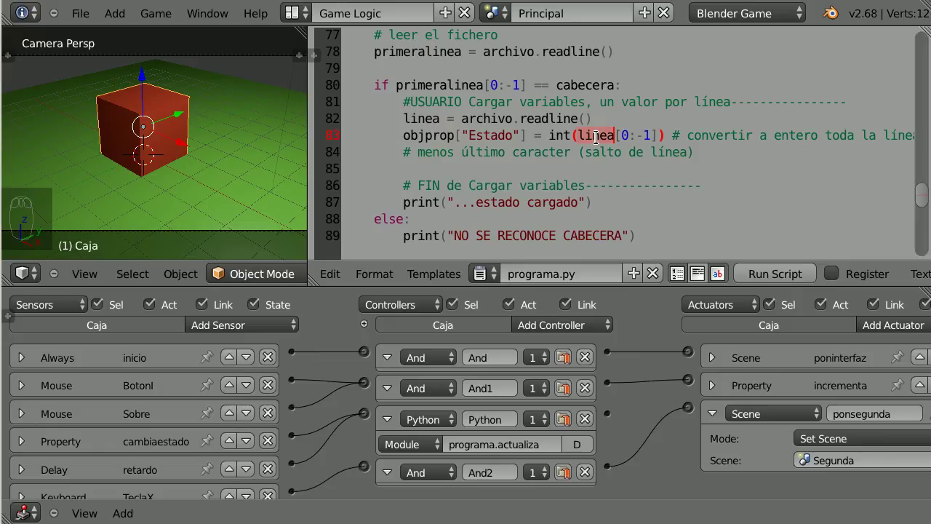
left_click_drag(559, 128, 564, 183)
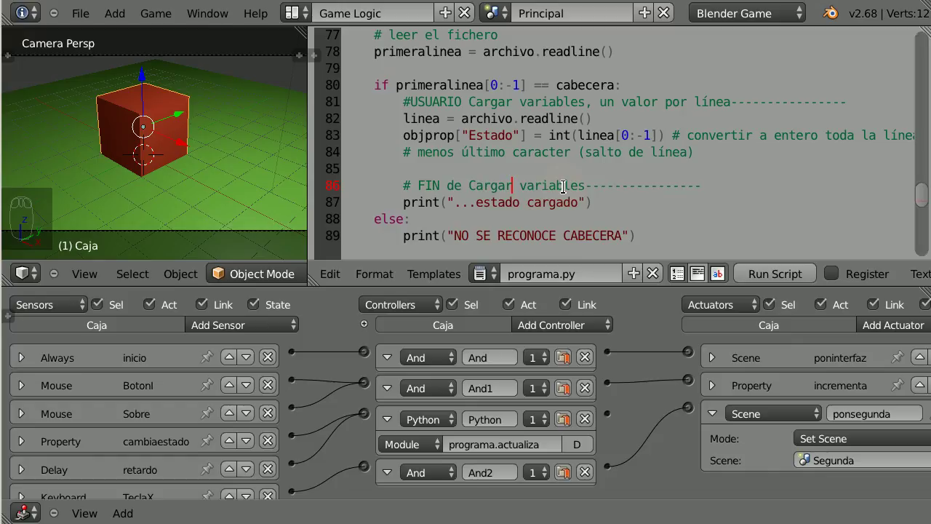